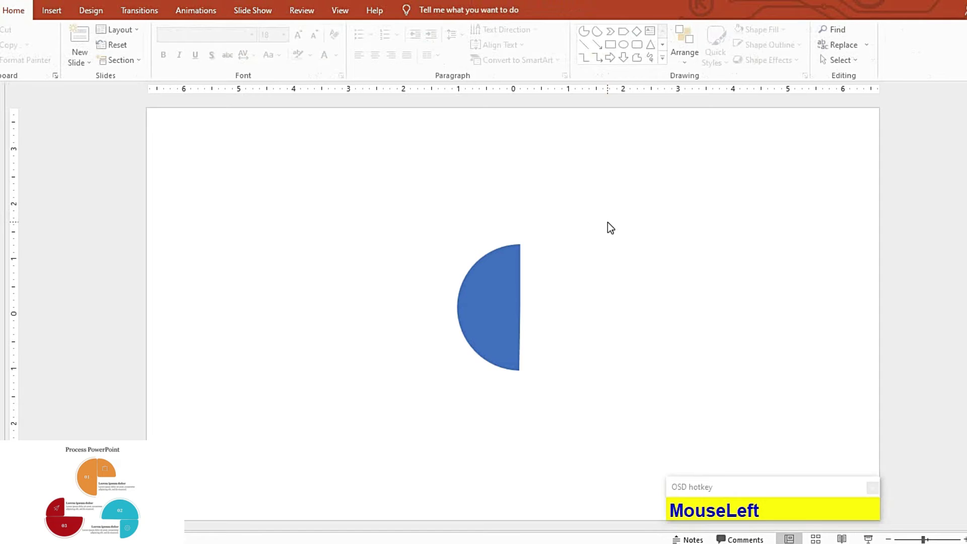
Step: Give the blue half-circle a 25 pt solid outline via Format Shape > Line
{"action": "right_click", "coordinate": [611, 225]}
{"action": "left_click", "coordinate": [647, 337]}
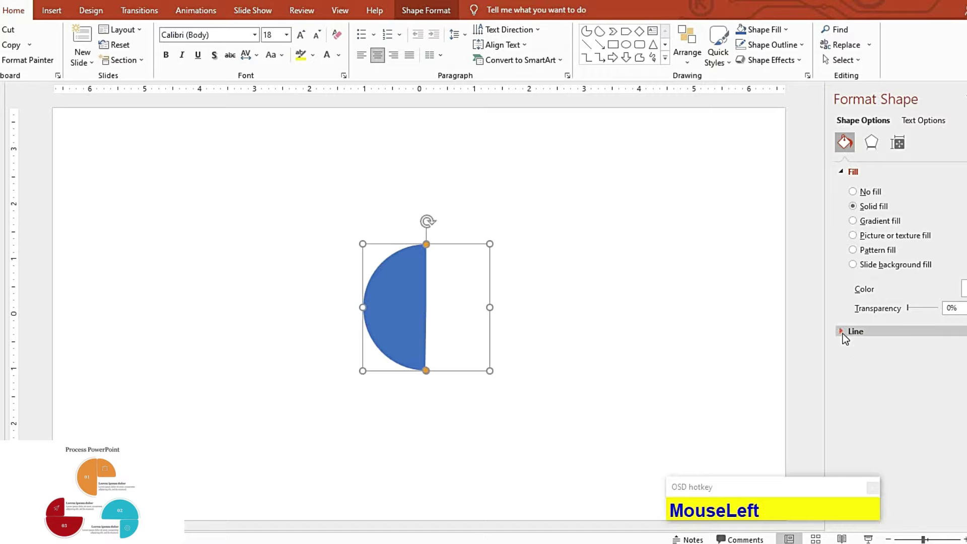
{"action": "scroll", "scroll_direction": "down", "scroll_amount": 3}
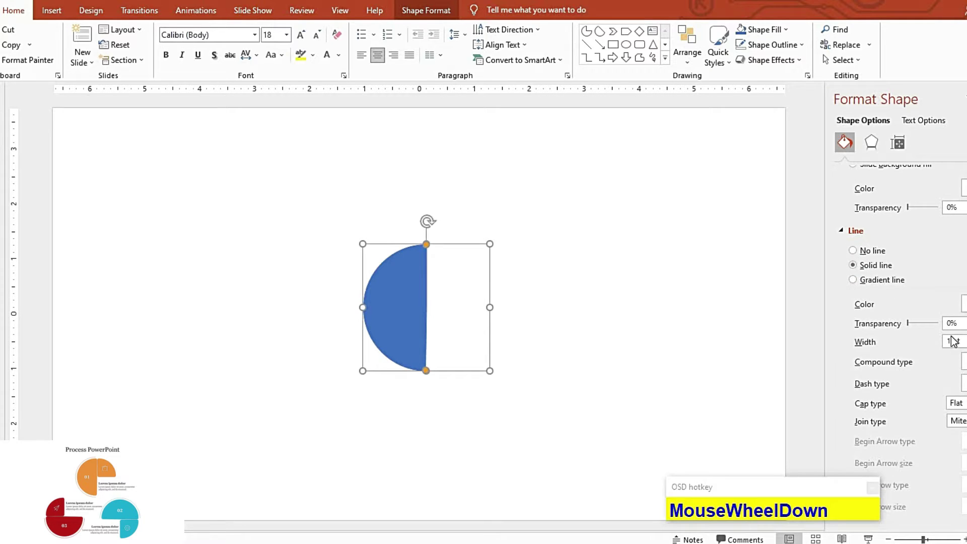
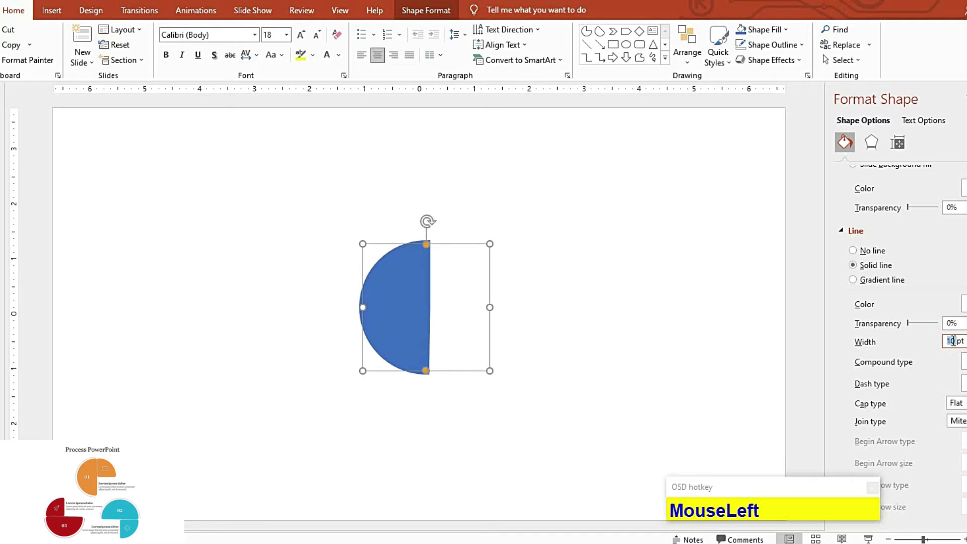
{"action": "key", "text": "KP_2"}
{"action": "key", "text": "KP_5"}
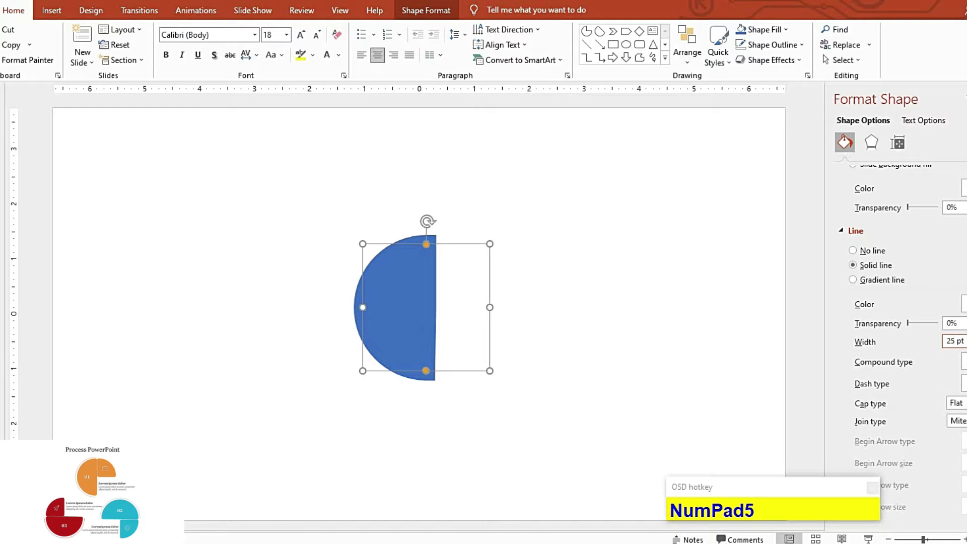
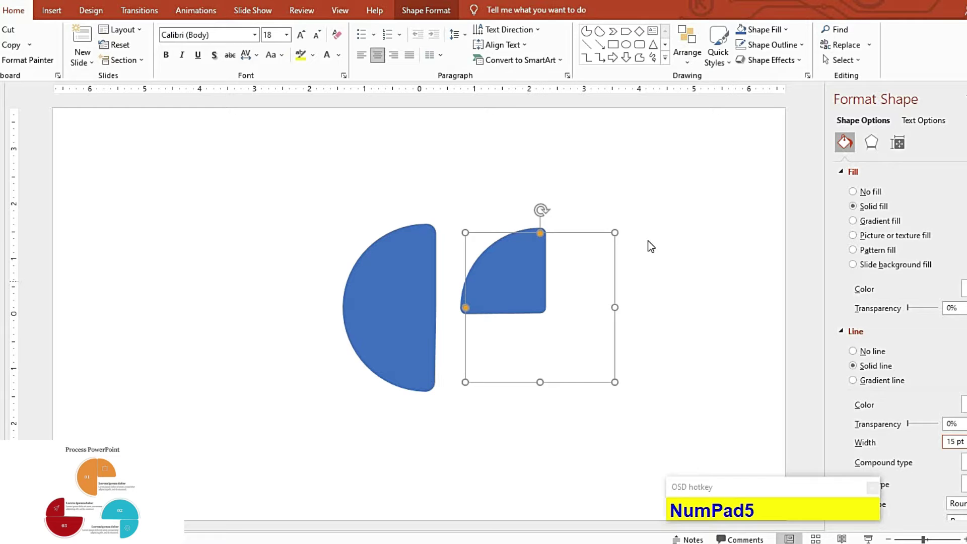
Step: Place the rounded quarter-circle at the half-circle's upper right and draw a thin arc on the slide
{"action": "left_click_drag", "start_coordinate": [651, 243], "coordinate": [713, 226]}
{"action": "key", "text": "F9"}
{"action": "left_click_drag", "start_coordinate": [670, 59], "coordinate": [520, 383]}
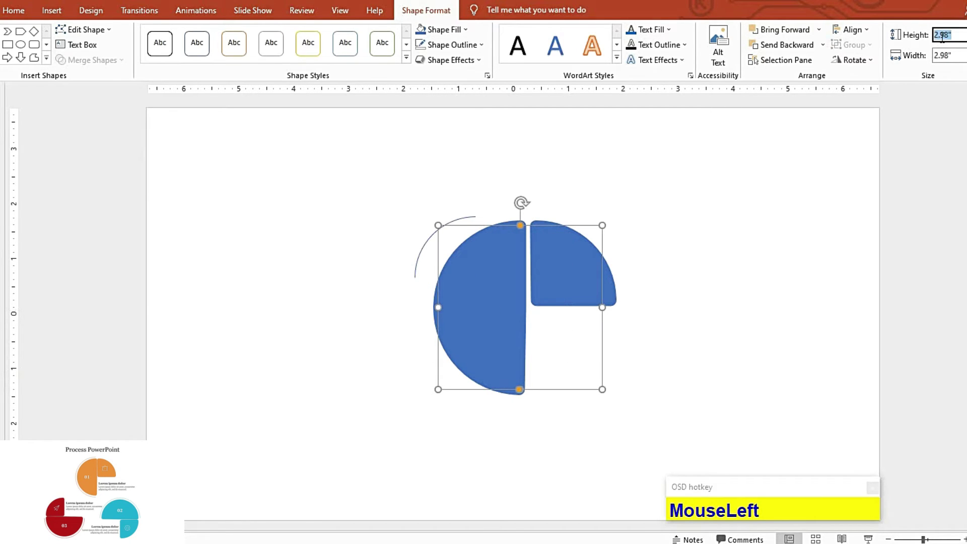
Step: Copy the half-circle's size value and select the thin arc to match it
{"action": "key", "text": "ctrl+c"}
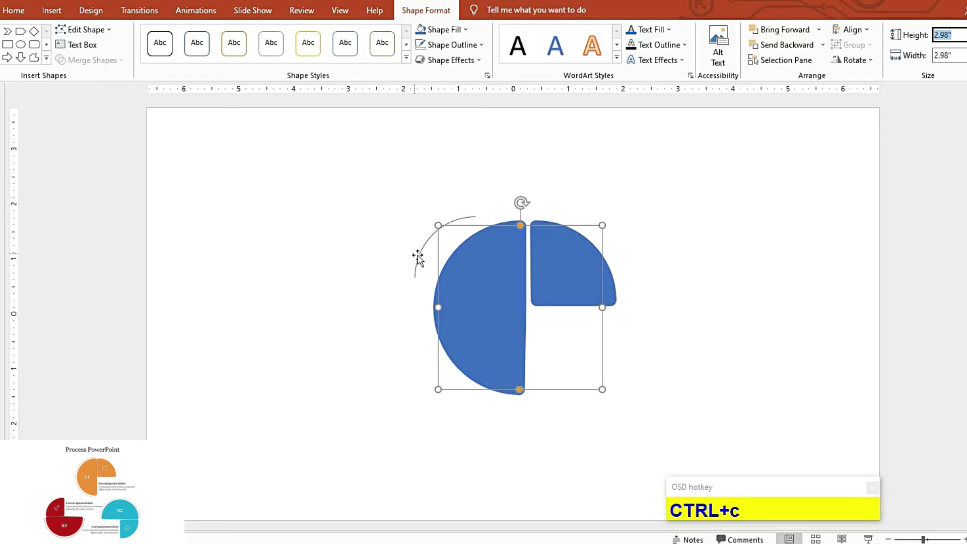
{"action": "left_click", "coordinate": [420, 259]}
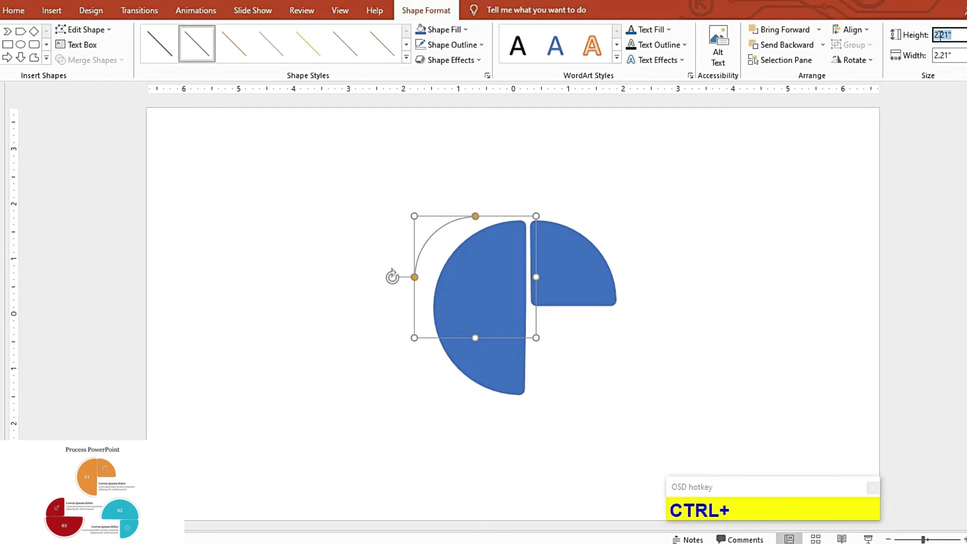
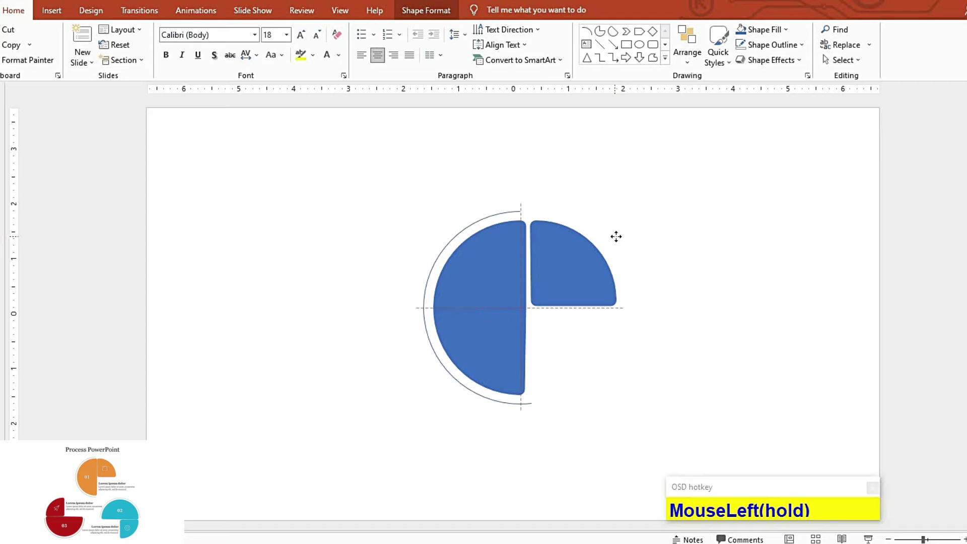
Step: Select the half-circle, quarter-circle and arc and group them into one object
{"action": "key", "text": "F9"}
{"action": "right_click", "coordinate": [790, 312]}
{"action": "left_click", "coordinate": [799, 394]}
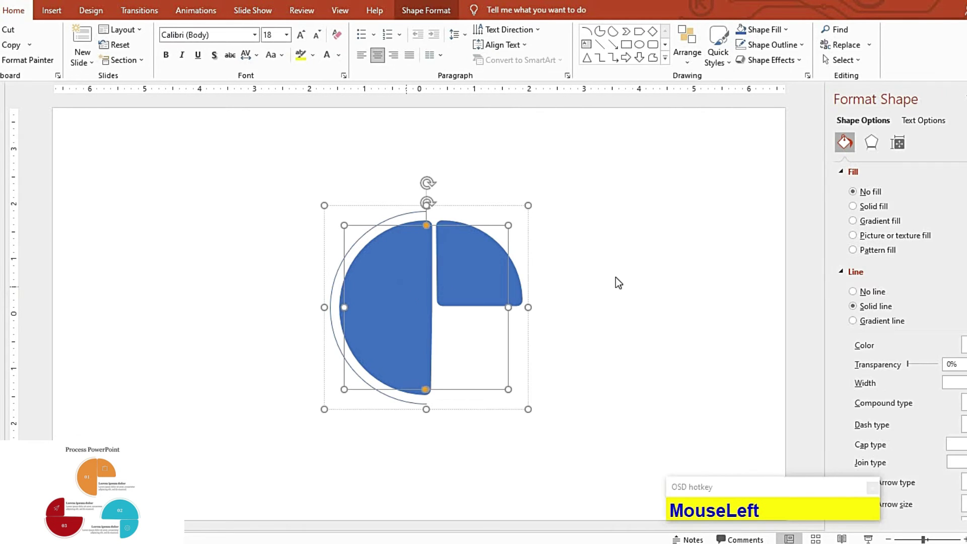
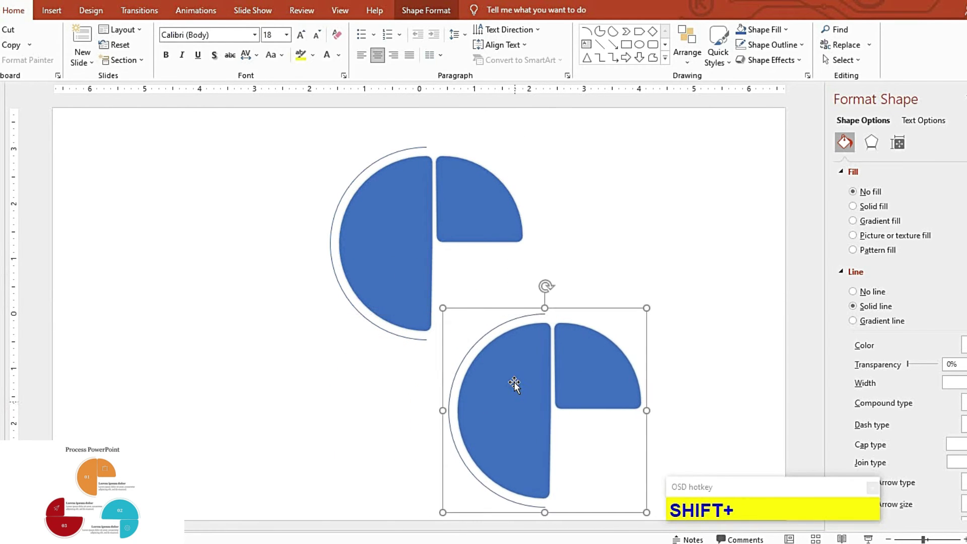
Step: Rotate the copied group a quarter turn and duplicate it for the third step, ready to rotate
{"action": "key", "text": "F9"}
{"action": "left_click_drag", "start_coordinate": [458, 19], "coordinate": [867, 75]}
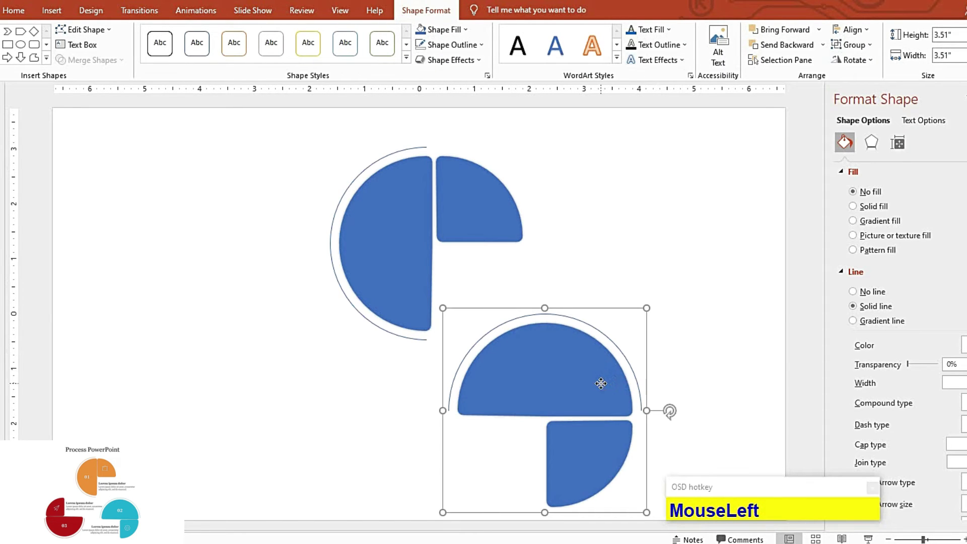
{"action": "key", "text": "F9"}
{"action": "left_click", "coordinate": [847, 68]}
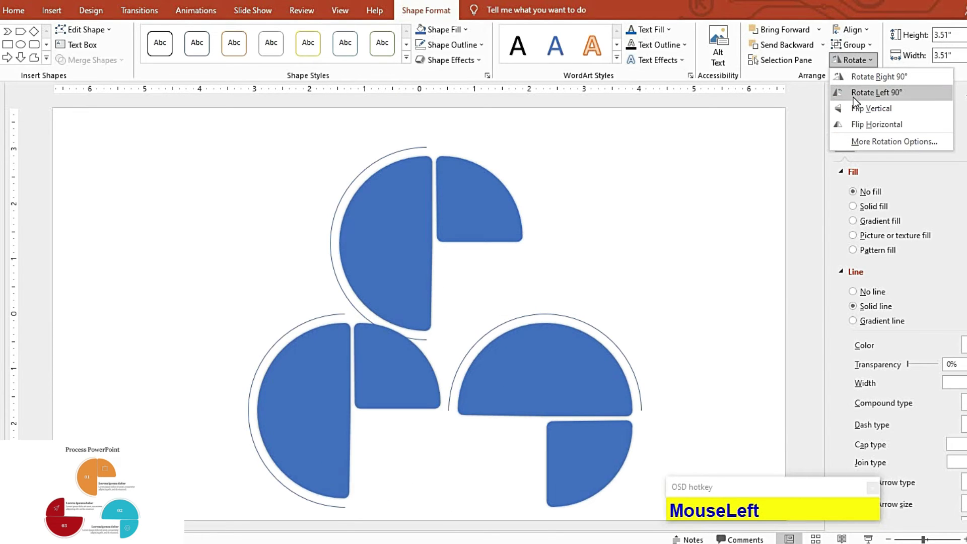
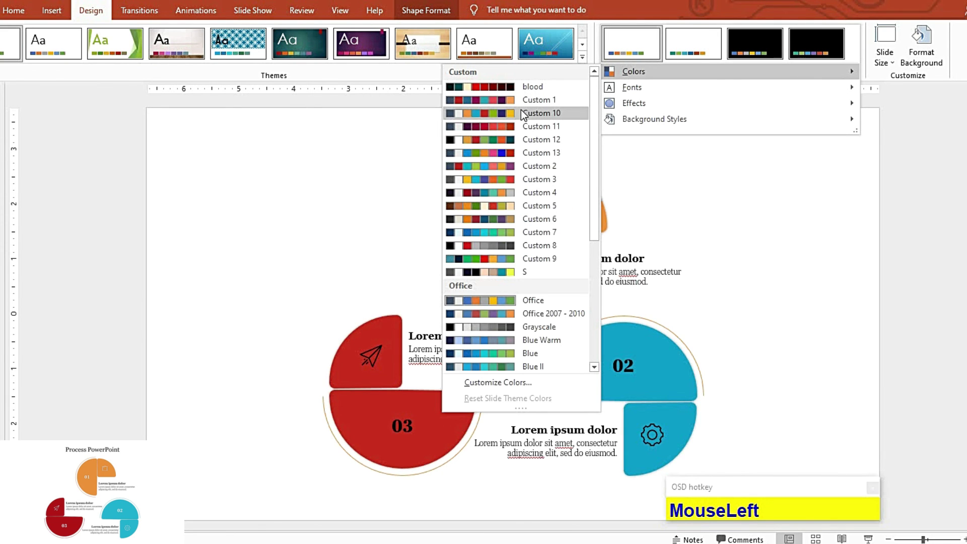
Step: Select the whole infographic and bring up Shape Format > Align to centre it
{"action": "key", "text": "F9"}
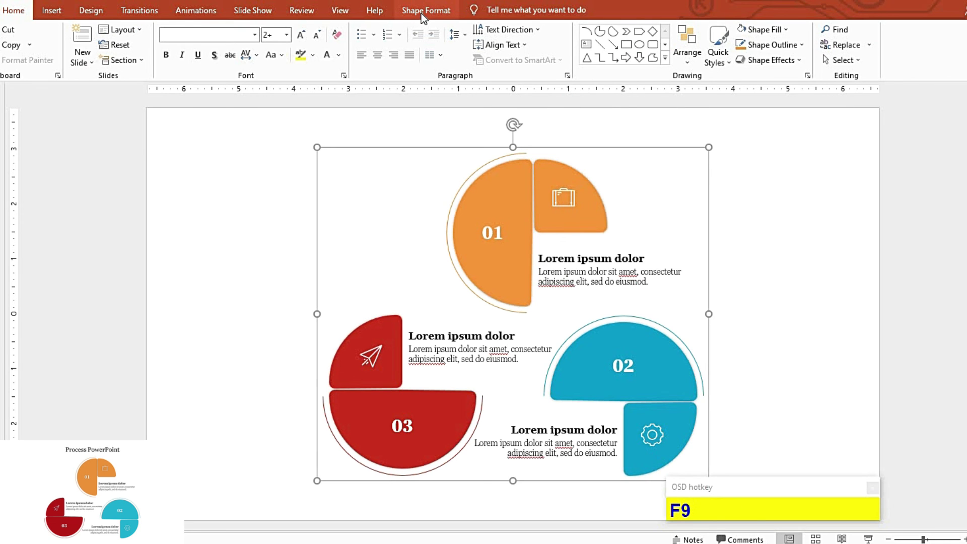
{"action": "left_click", "coordinate": [426, 17]}
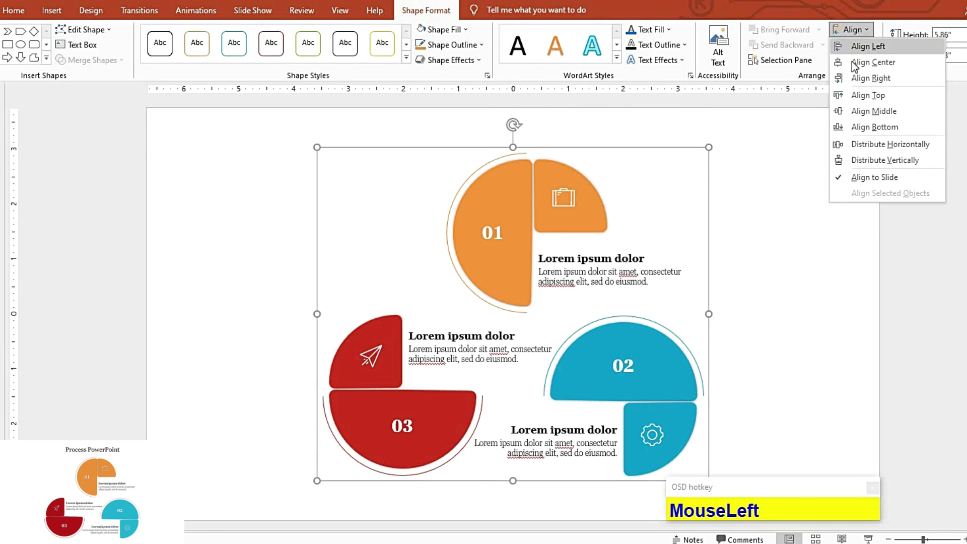